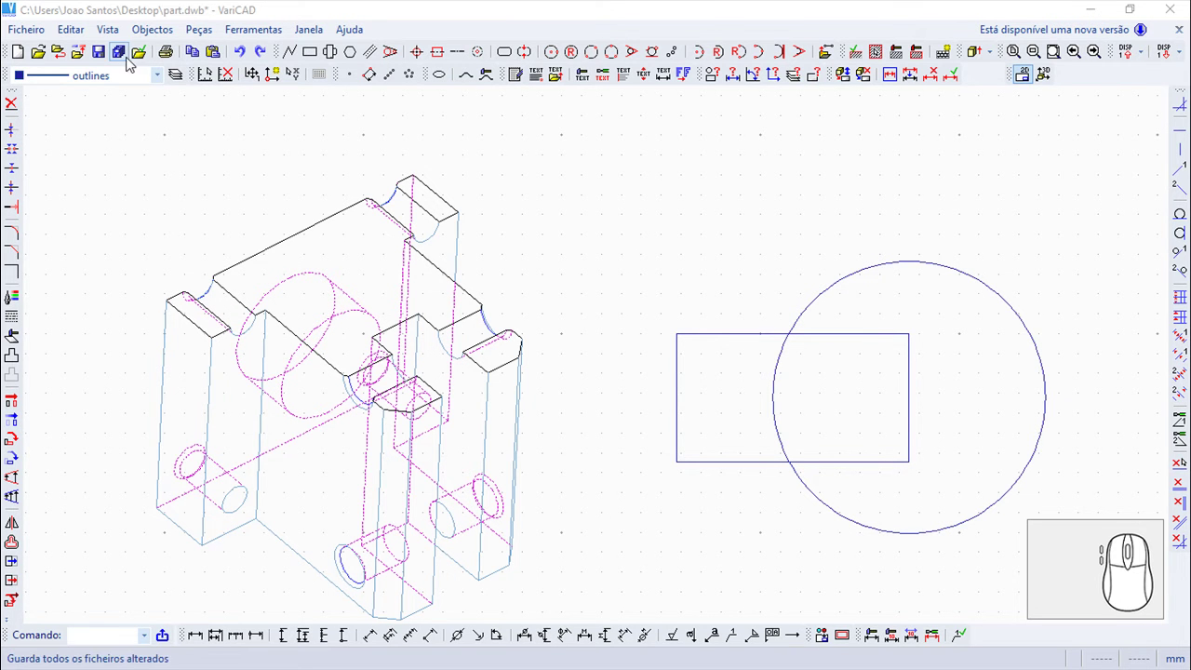
Bring up the Objectos drawing commands to reach the Padrão hatch submenu.
{"action": "left_click", "coordinate": [150, 38]}
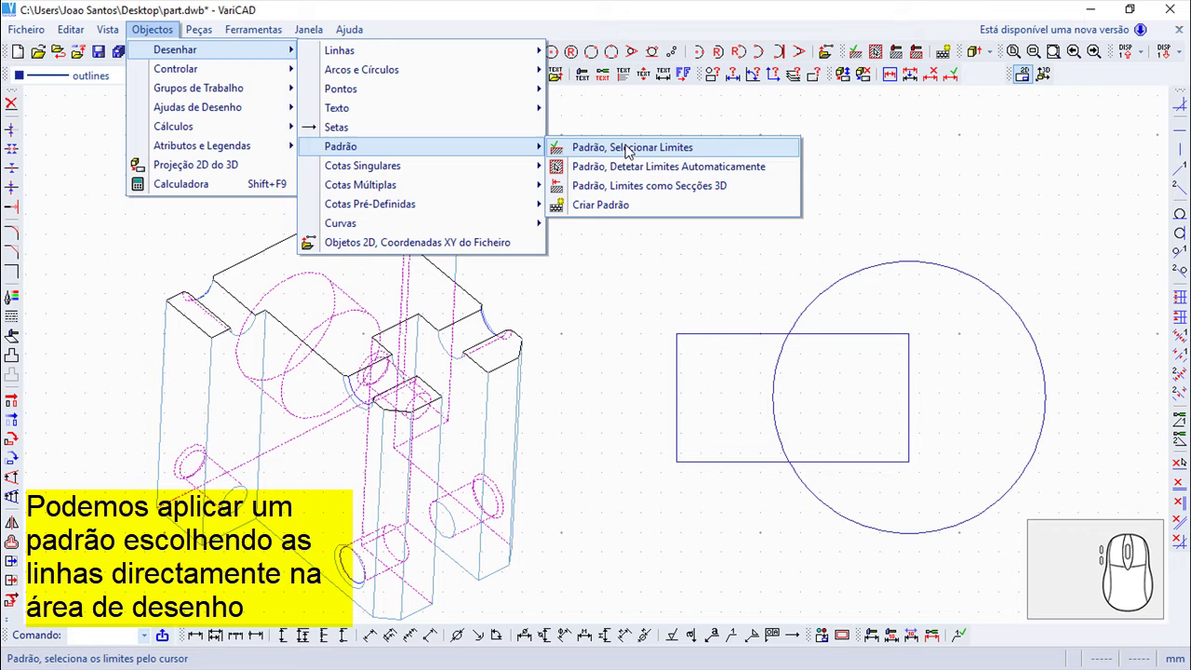
Start the hatch command that fills an area by selecting its boundary lines.
{"action": "left_click", "coordinate": [630, 152]}
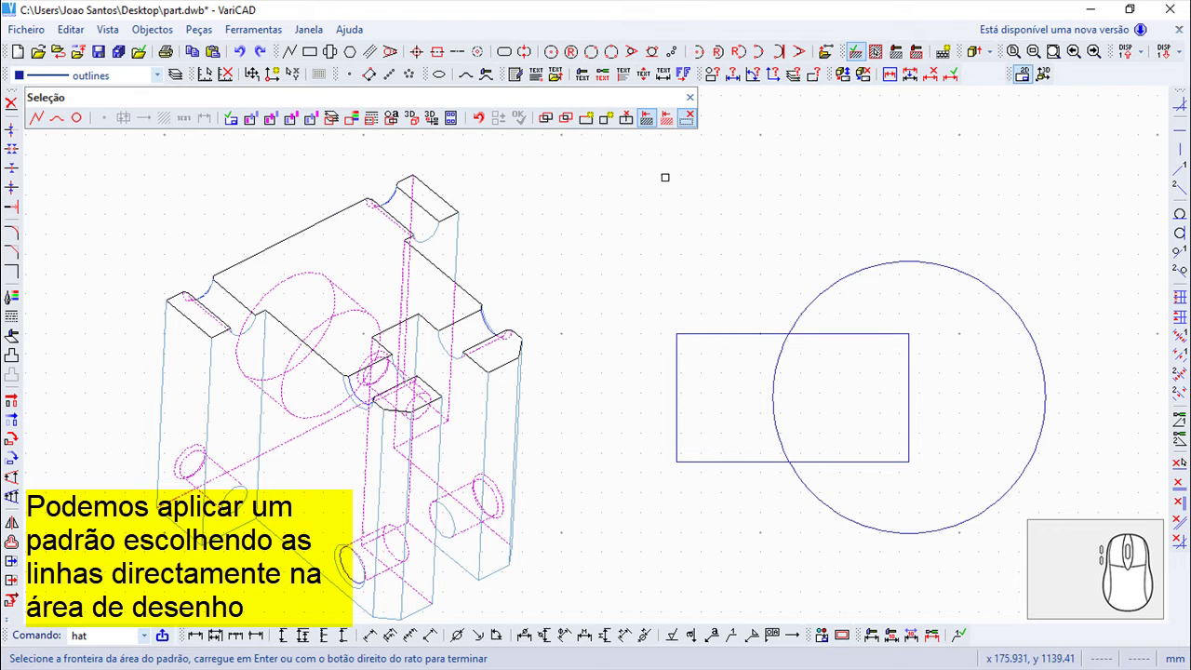
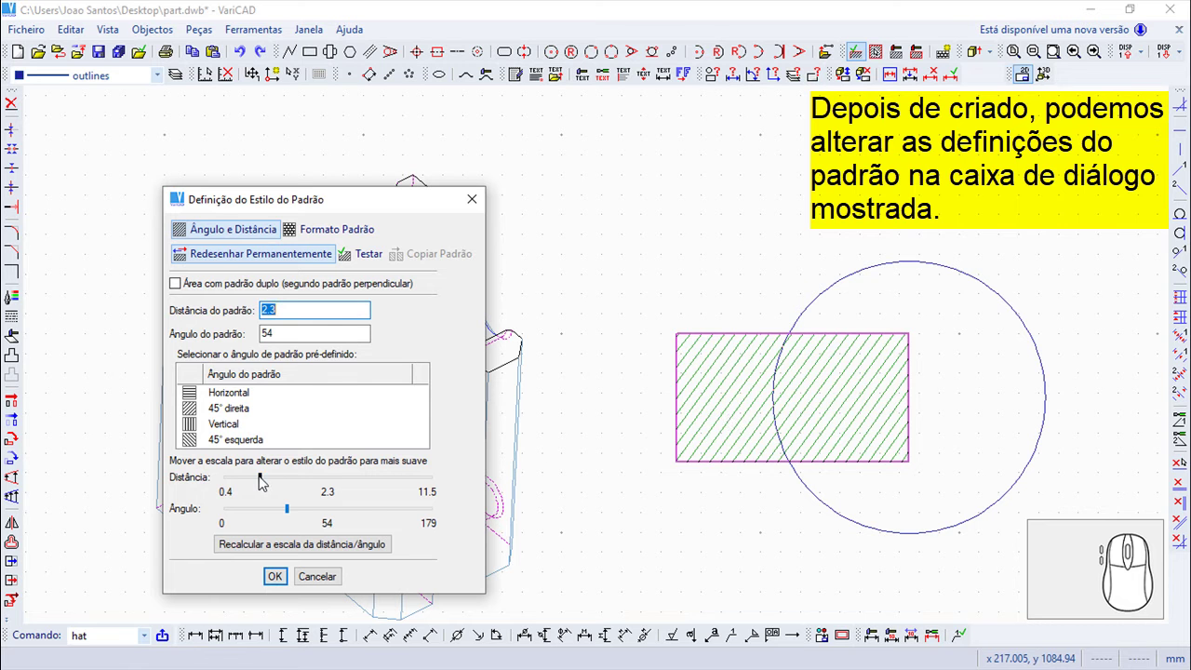
Adjust the rectangle hatch spacing and angle, pick a pattern style, and confirm the hatch.
{"action": "left_click_drag", "start_coordinate": [263, 483], "coordinate": [293, 502]}
{"action": "left_click_drag", "start_coordinate": [290, 513], "coordinate": [298, 399]}
{"action": "left_click", "coordinate": [333, 229]}
{"action": "left_click", "coordinate": [383, 297]}
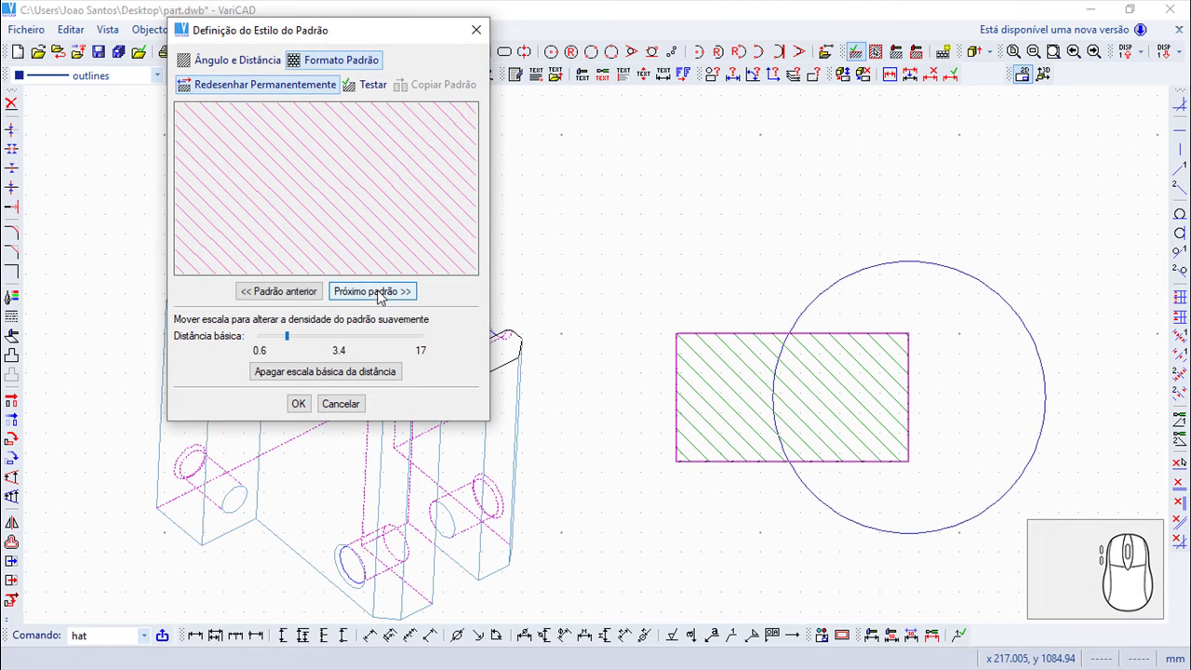
{"action": "left_click", "coordinate": [292, 303]}
{"action": "left_click", "coordinate": [309, 408]}
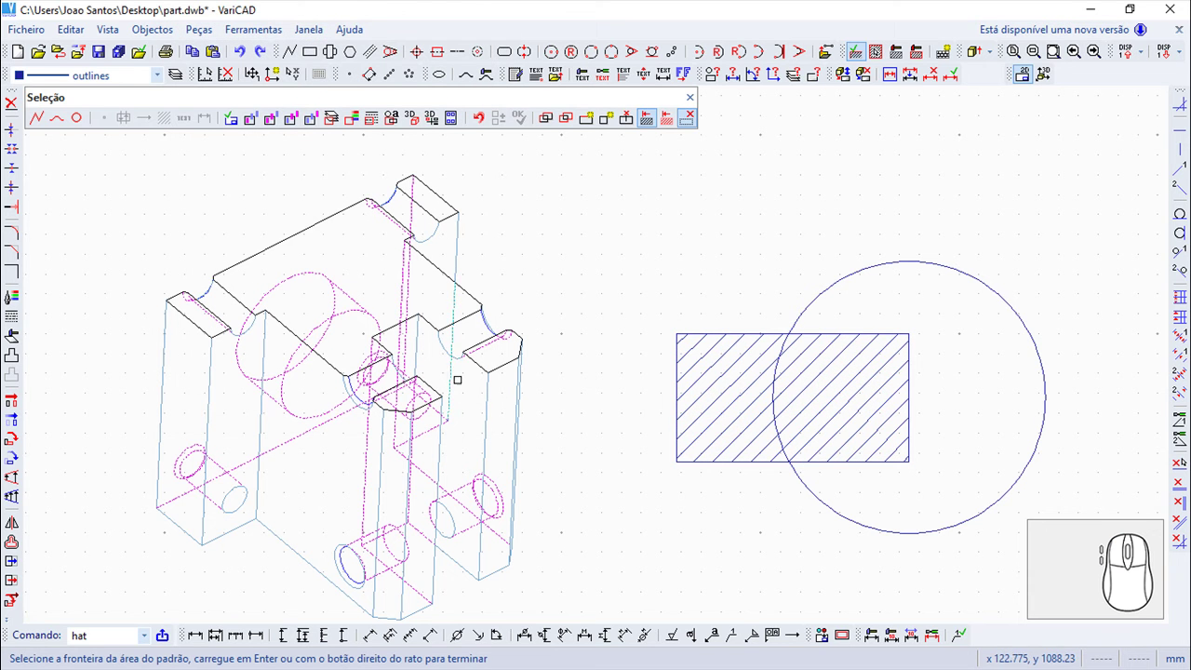
{"action": "left_click", "coordinate": [649, 133]}
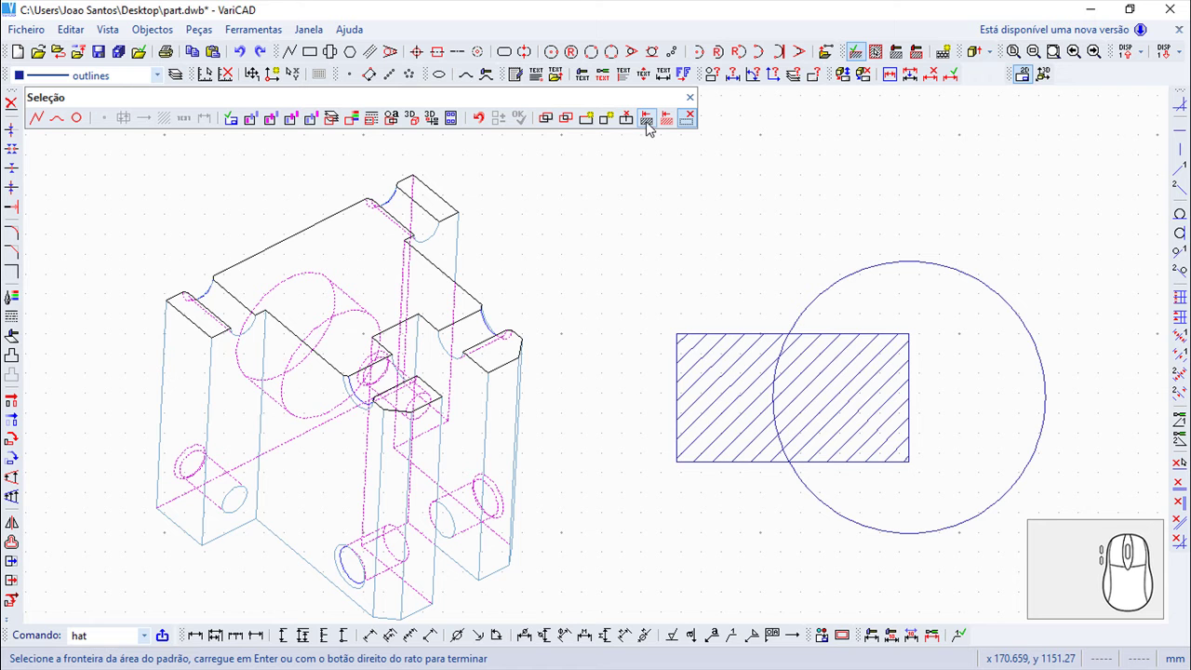
Detect boundaries from 3D sections and hatch the part's top face.
{"action": "left_click", "coordinate": [648, 132]}
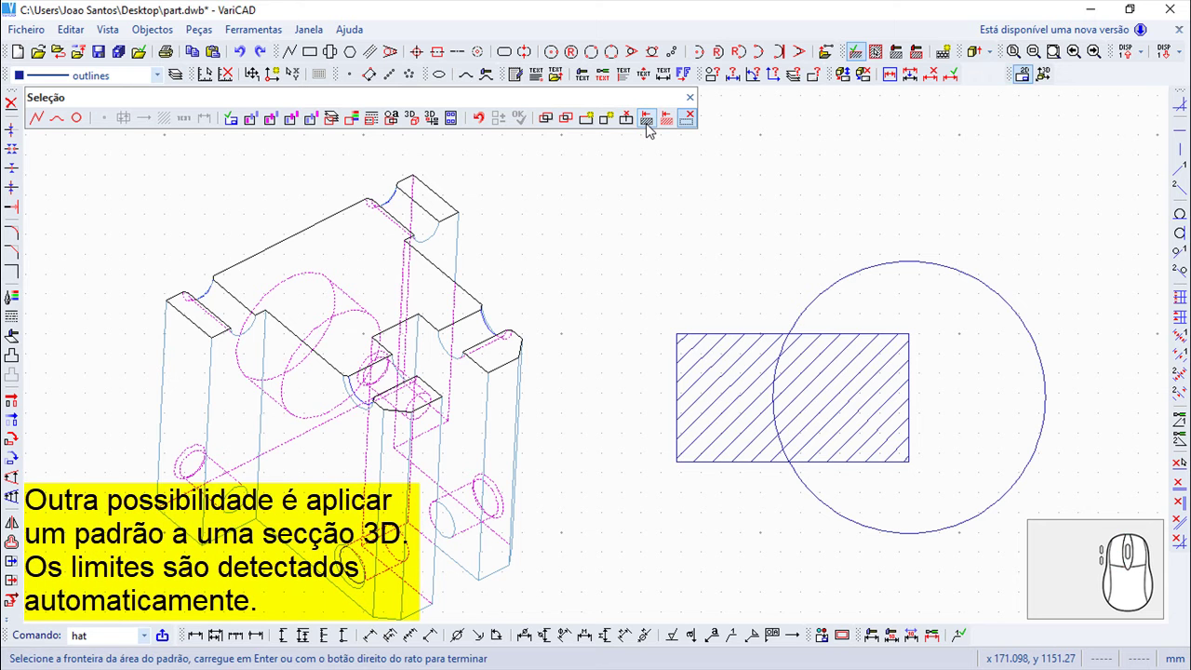
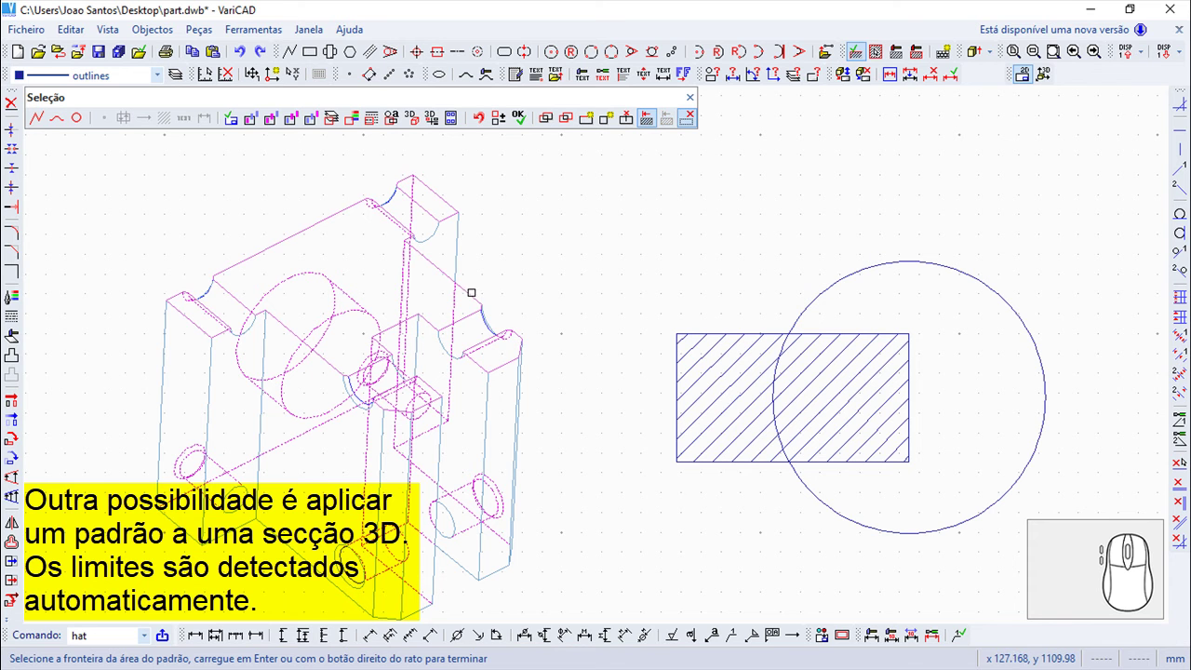
{"action": "left_click", "coordinate": [521, 134]}
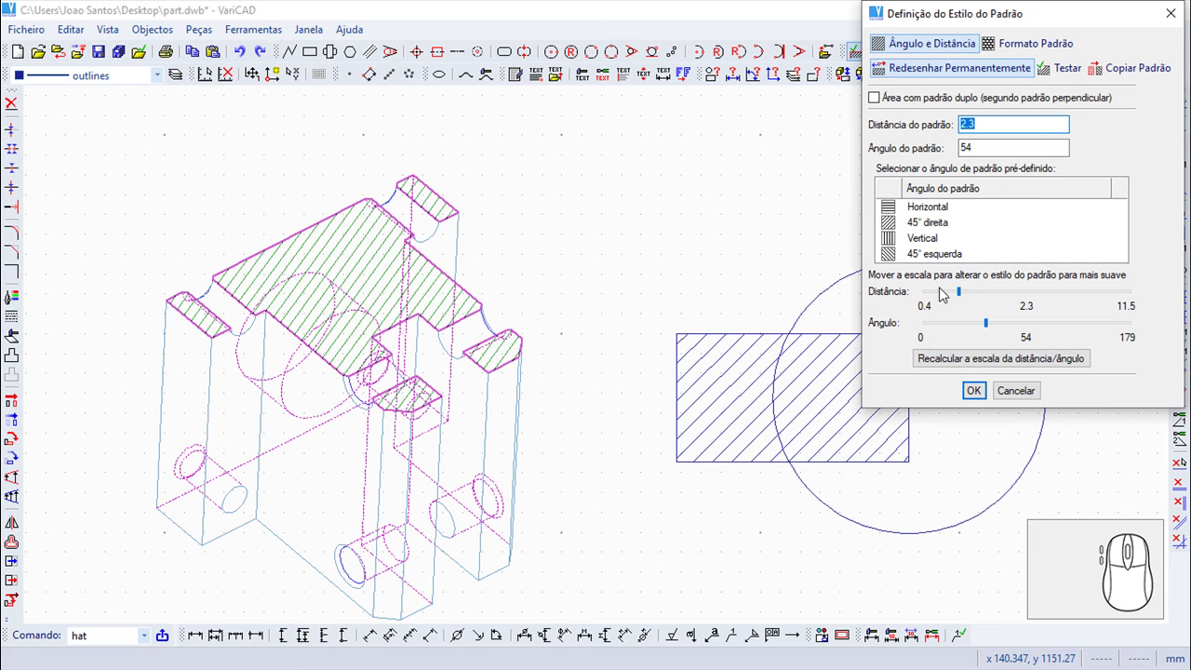
Set the top face hatch to spacing 3 and angle 55 and apply it.
{"action": "left_click_drag", "start_coordinate": [965, 296], "coordinate": [1003, 350]}
{"action": "left_click_drag", "start_coordinate": [994, 329], "coordinate": [993, 331]}
{"action": "left_click_drag", "start_coordinate": [993, 332], "coordinate": [1015, 357]}
{"action": "left_click", "coordinate": [971, 397]}
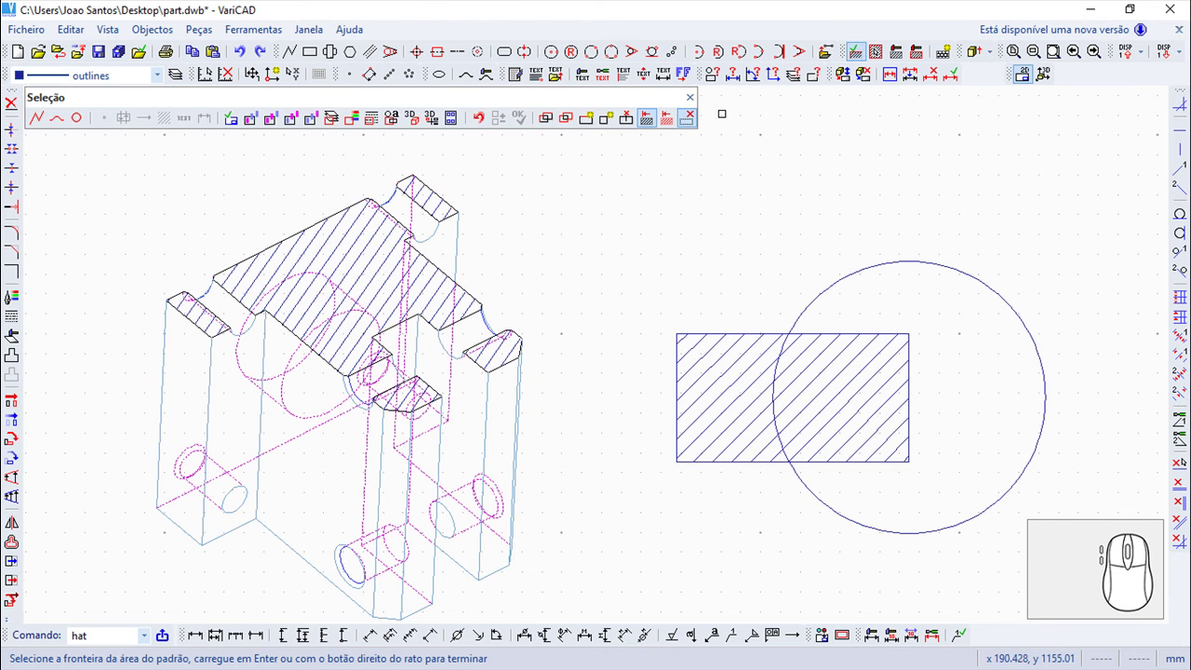
End the hatch command, leaving the rectangle and top face hatched.
{"action": "left_click", "coordinate": [697, 104]}
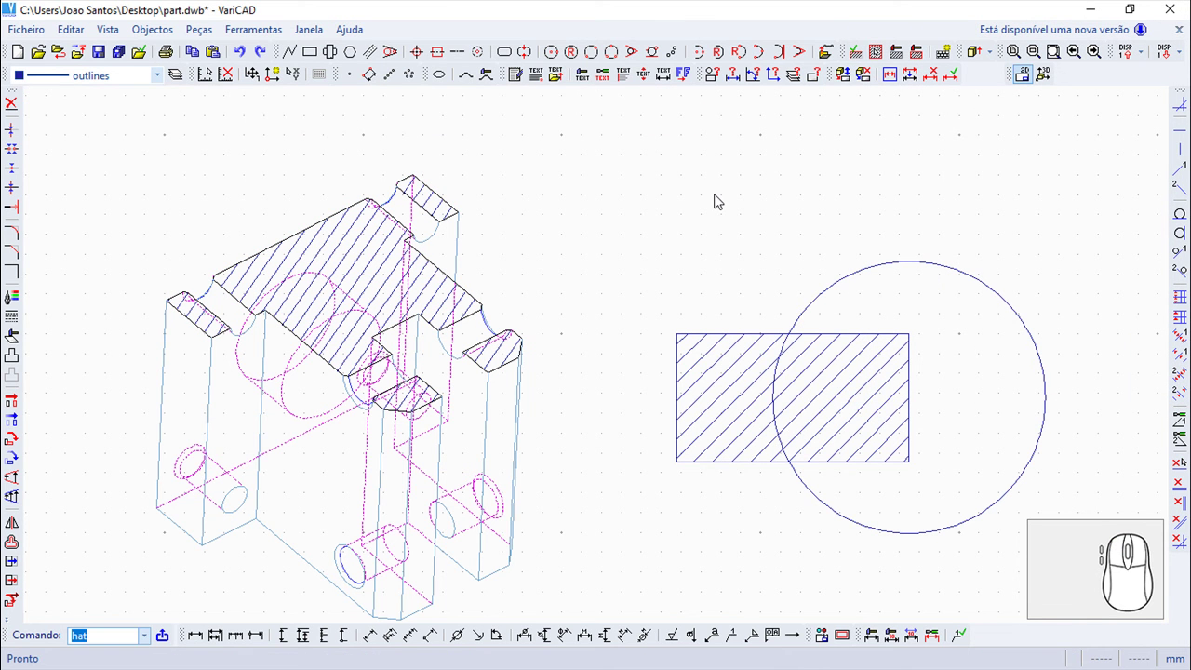